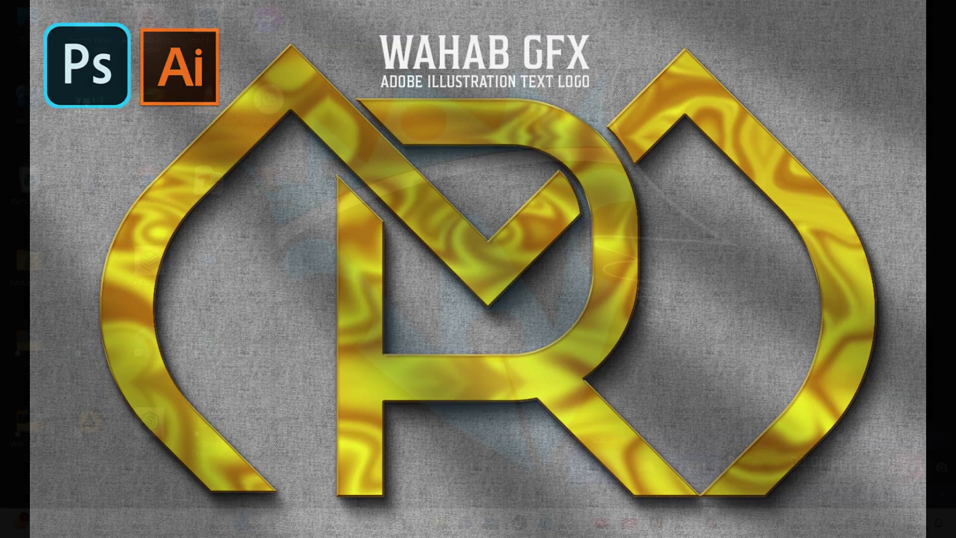
Step: Set new paths to stroke-only black with no fill and ready the Pen tool
{"action": "left_click", "coordinate": [792, 315]}
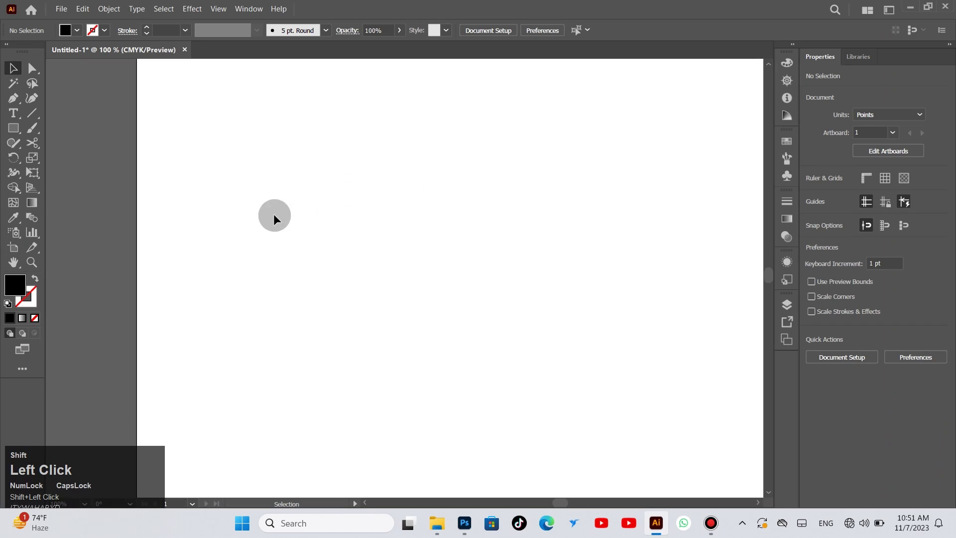
{"action": "left_click", "coordinate": [18, 102]}
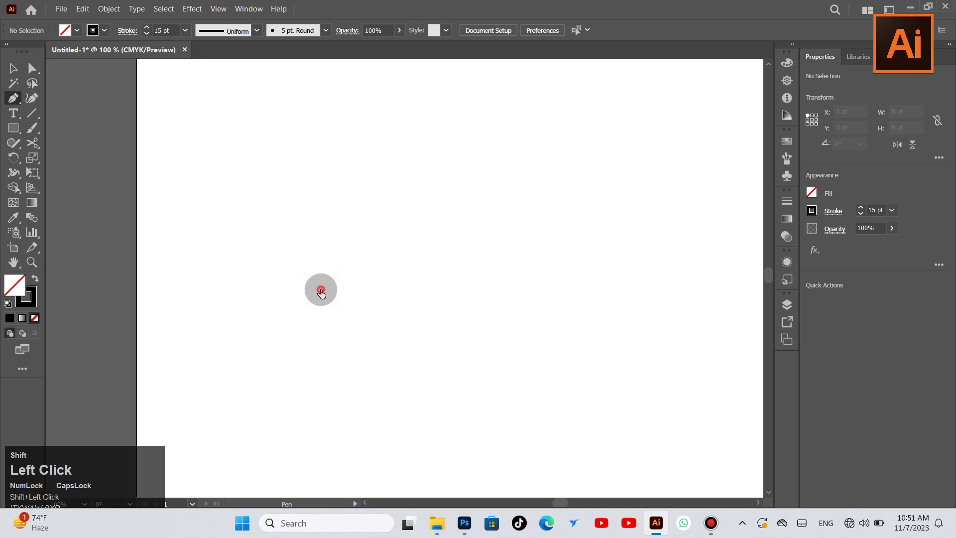
{"action": "key", "text": "shift+Caps_Lock"}
Step: Draw the thick zigzag path forming an angular M with open slanted lower ends
{"action": "left_click", "coordinate": [234, 223]}
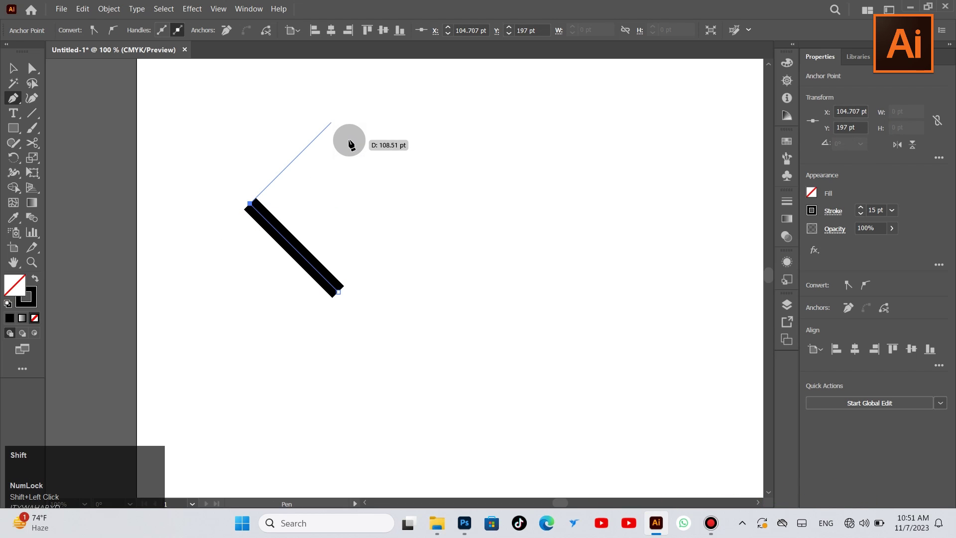
{"action": "left_click", "coordinate": [349, 146]}
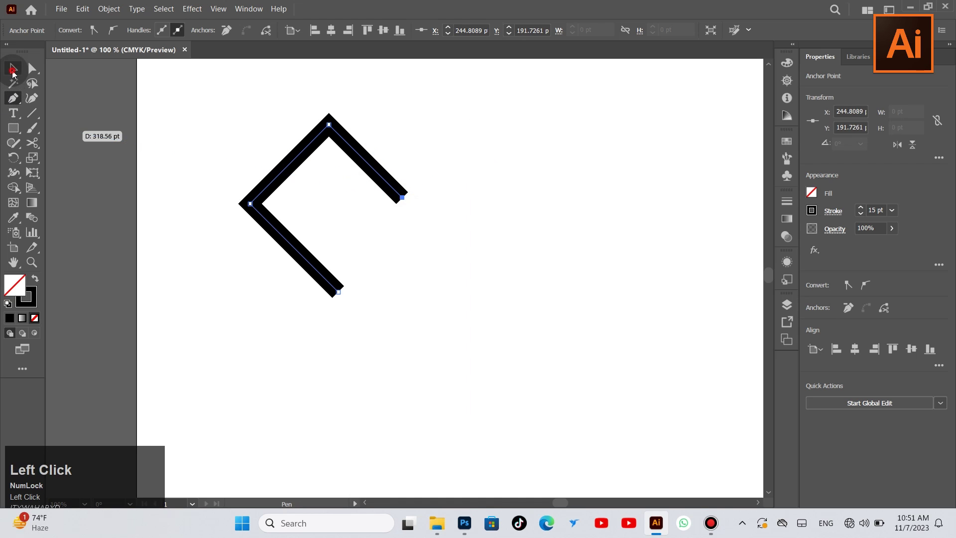
{"action": "key", "text": "Delete"}
{"action": "left_click", "coordinate": [366, 164]}
{"action": "right_click", "coordinate": [371, 166]}
{"action": "left_click_drag", "start_coordinate": [433, 429], "coordinate": [504, 253]}
{"action": "key", "text": "Right"}
{"action": "left_click", "coordinate": [355, 328]}
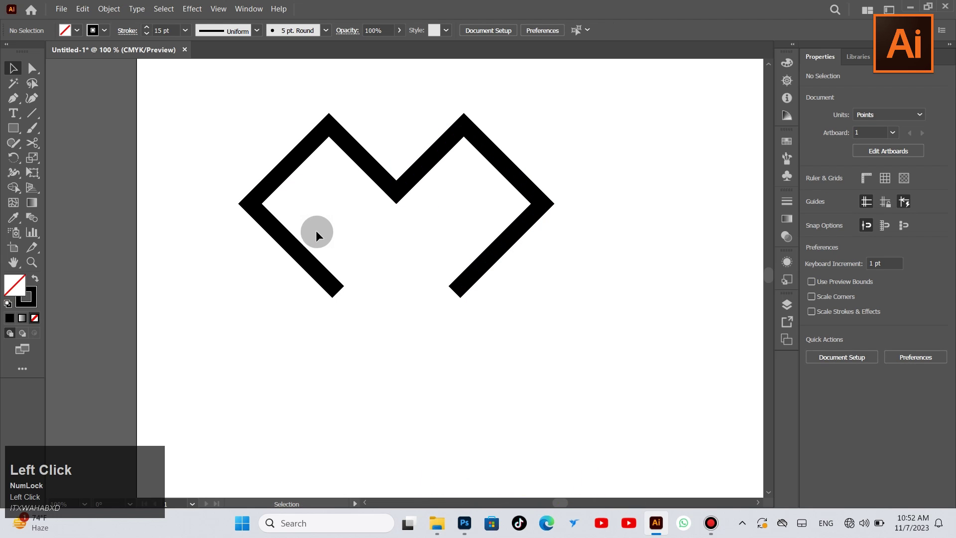
Step: Draw a thick square over the M's centre and select its right corners to round into a D
{"action": "left_click_drag", "start_coordinate": [23, 129], "coordinate": [37, 66]}
{"action": "key", "text": "Right"}
{"action": "left_click", "coordinate": [15, 74]}
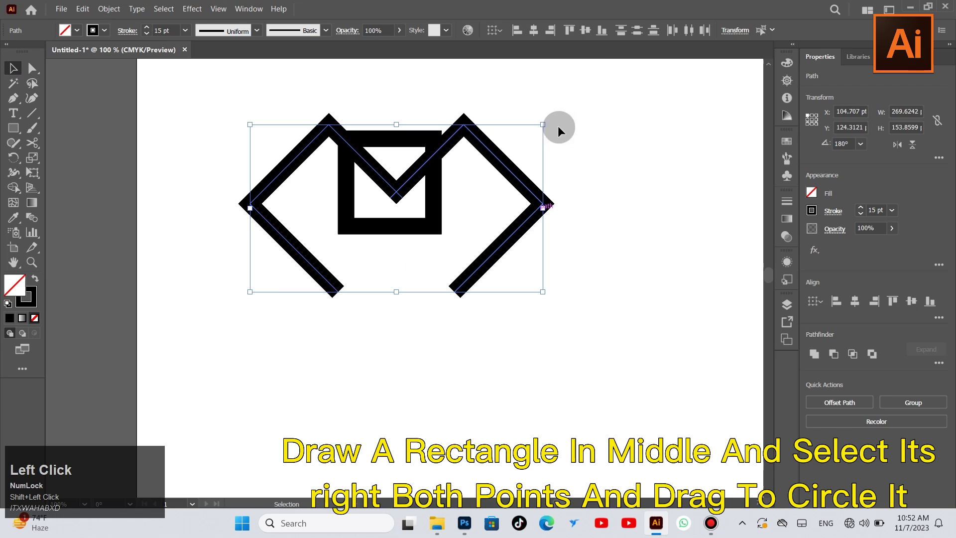
{"action": "key", "text": "ctrl+g"}
{"action": "key", "text": "a"}
{"action": "left_click", "coordinate": [539, 36]}
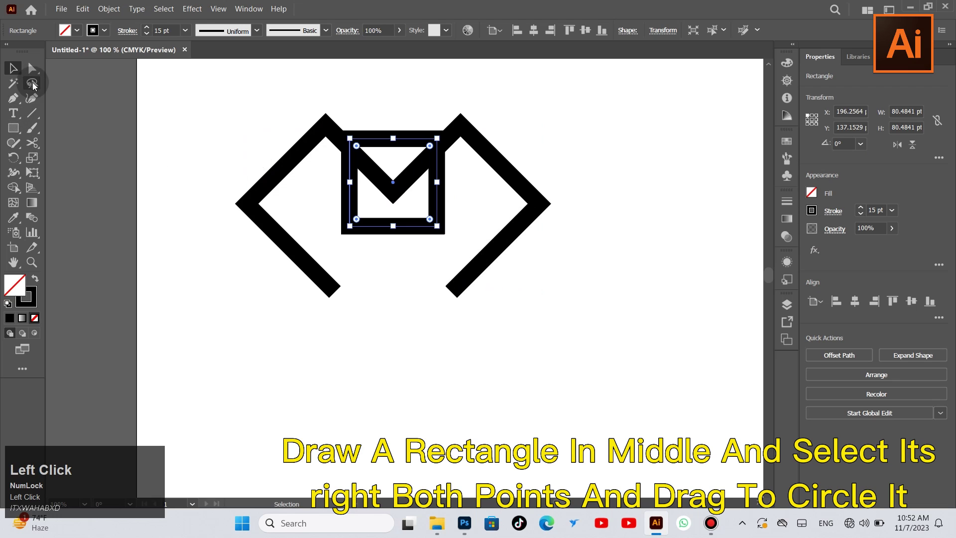
{"action": "left_click", "coordinate": [37, 76]}
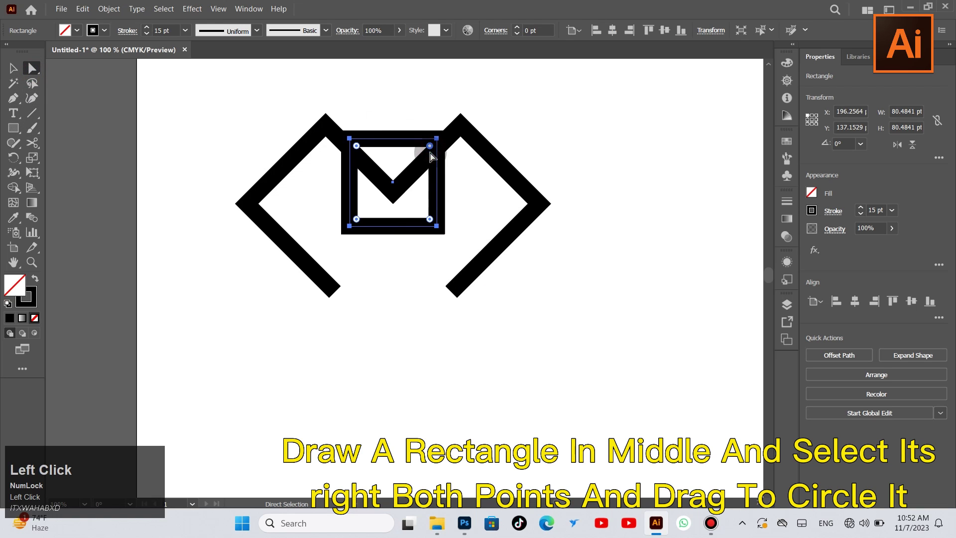
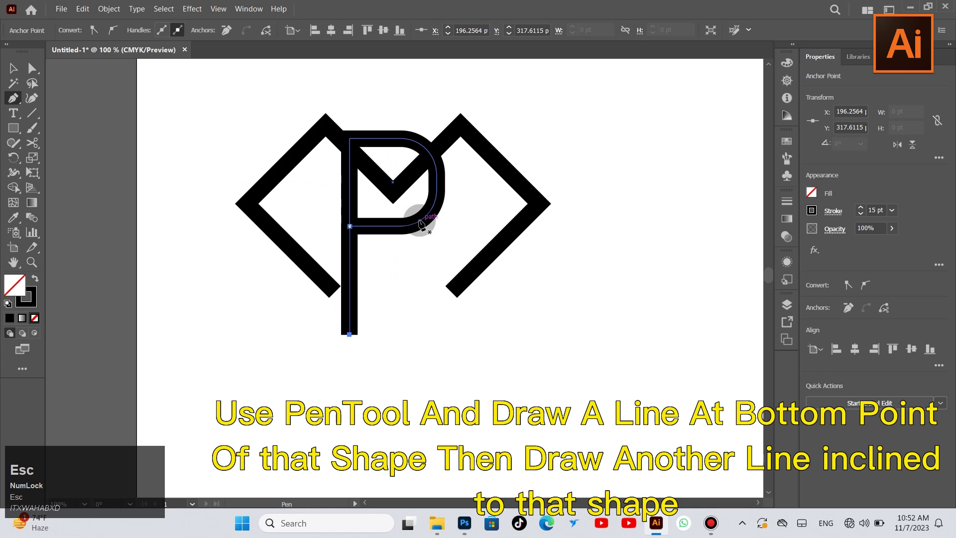
Step: Draw the R's diagonal leg from the D's lower curve and finish the path
{"action": "left_click", "coordinate": [416, 226]}
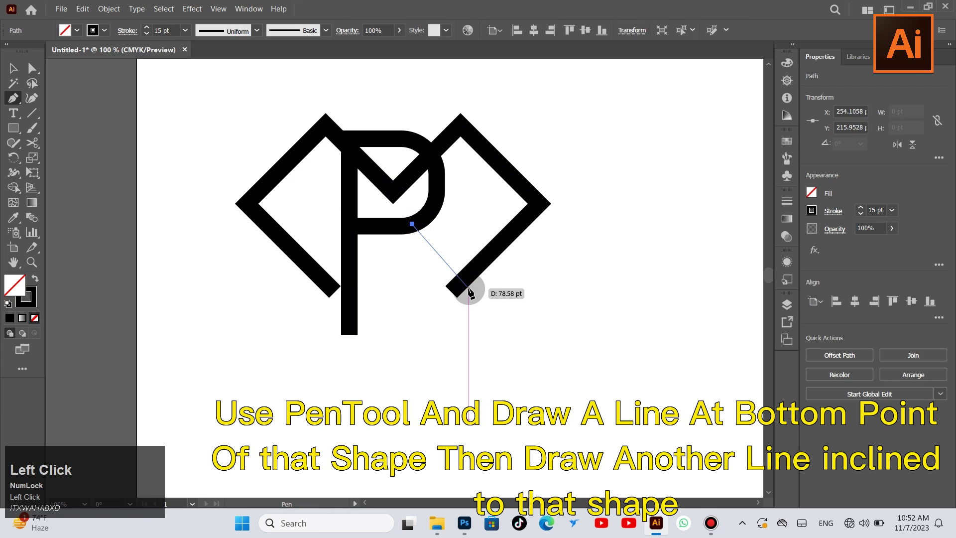
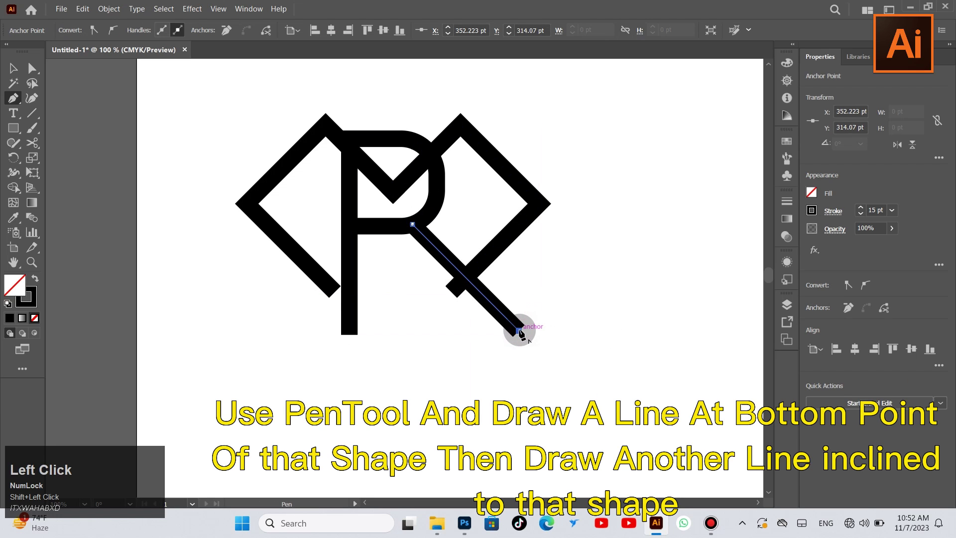
{"action": "key", "text": "Escape"}
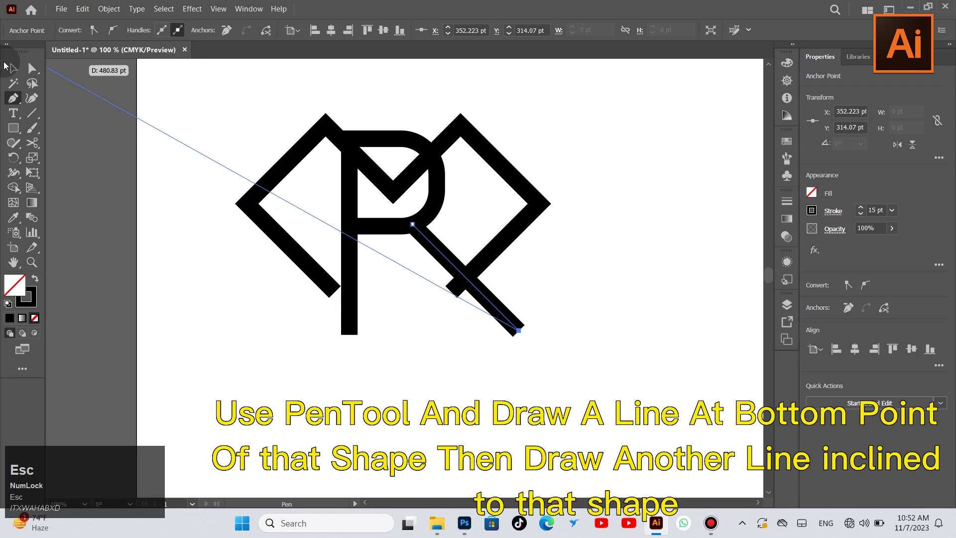
{"action": "left_click", "coordinate": [388, 375]}
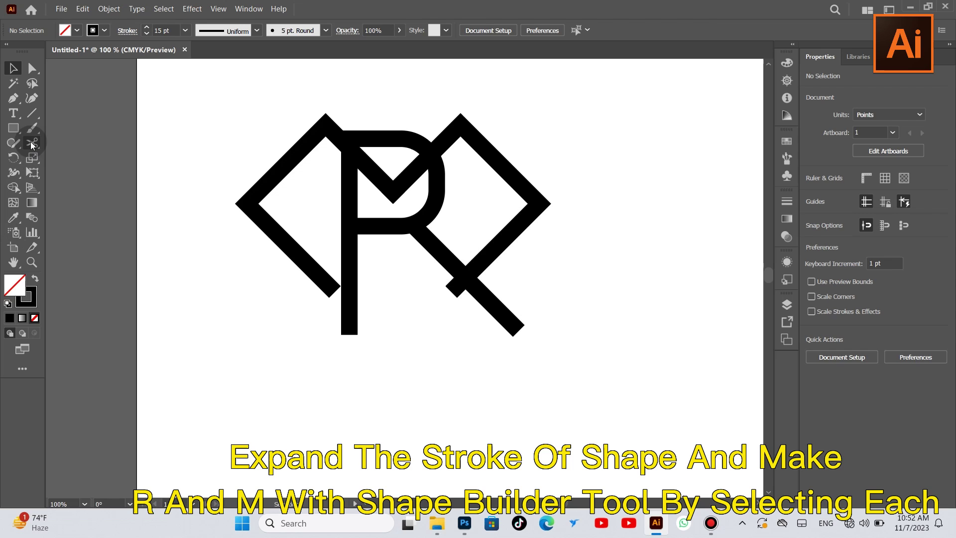
Step: Expand all the logo's strokes into solid filled outline shapes
{"action": "left_click", "coordinate": [515, 282]}
{"action": "key", "text": "ctrl+a"}
{"action": "left_click", "coordinate": [118, 6]}
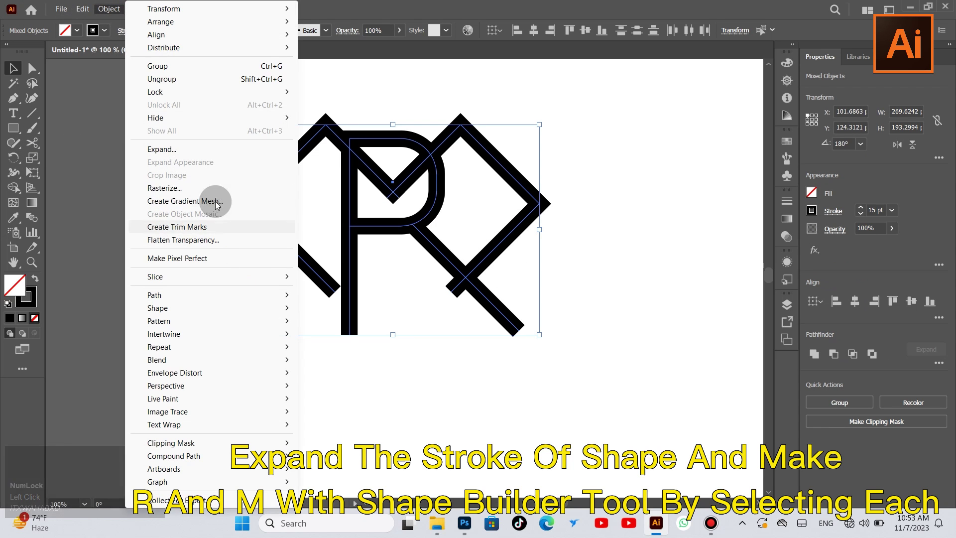
{"action": "left_click", "coordinate": [203, 150]}
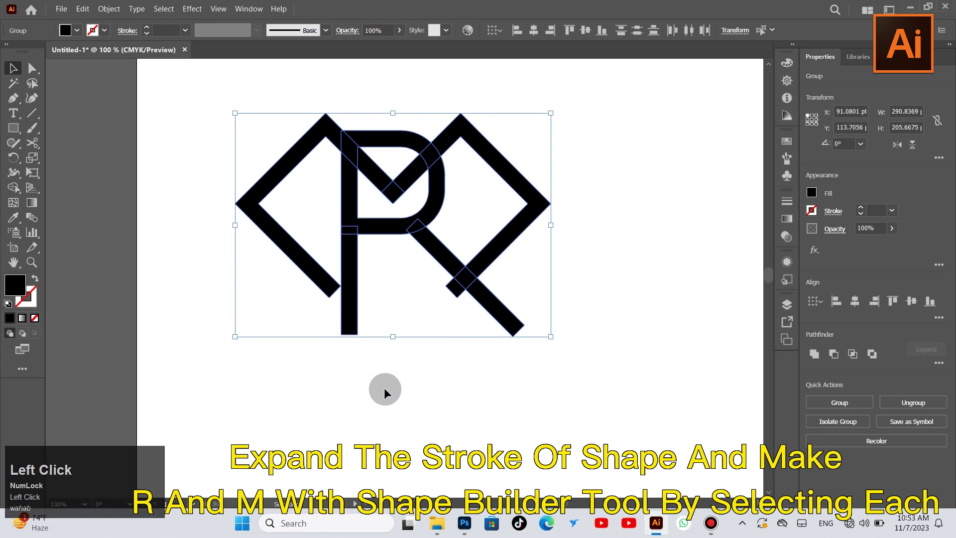
Step: Merge the R's stem, bowl and leg into one shape
{"action": "left_click", "coordinate": [395, 224]}
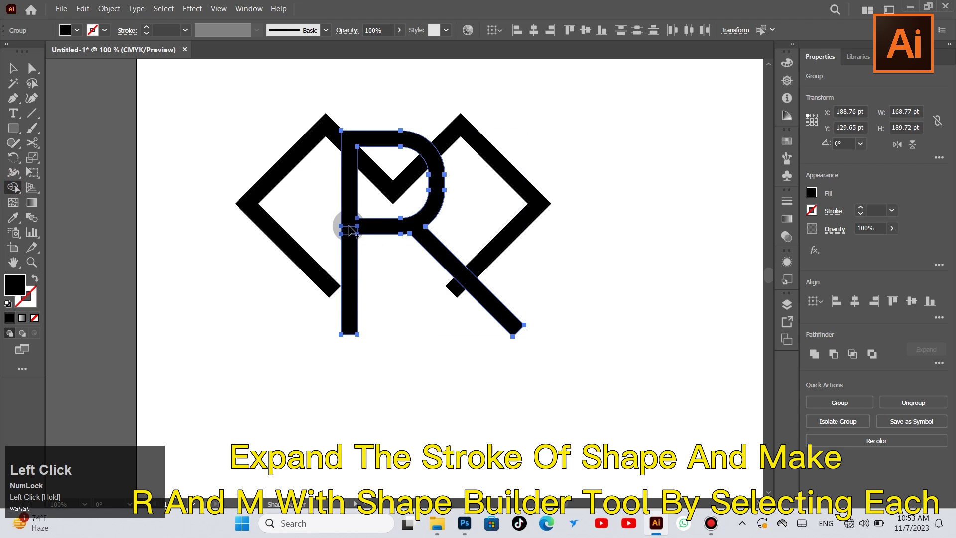
{"action": "left_click", "coordinate": [349, 240]}
{"action": "key", "text": "Escape"}
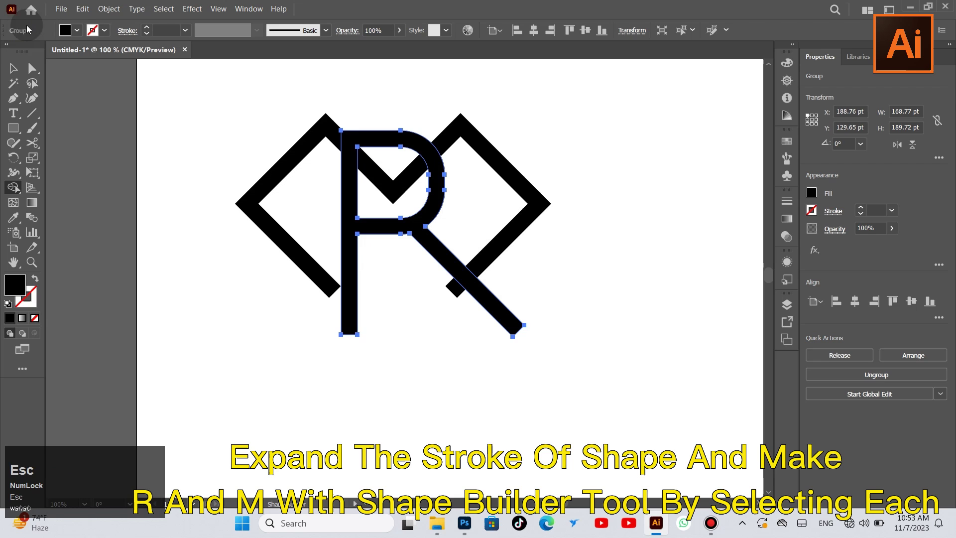
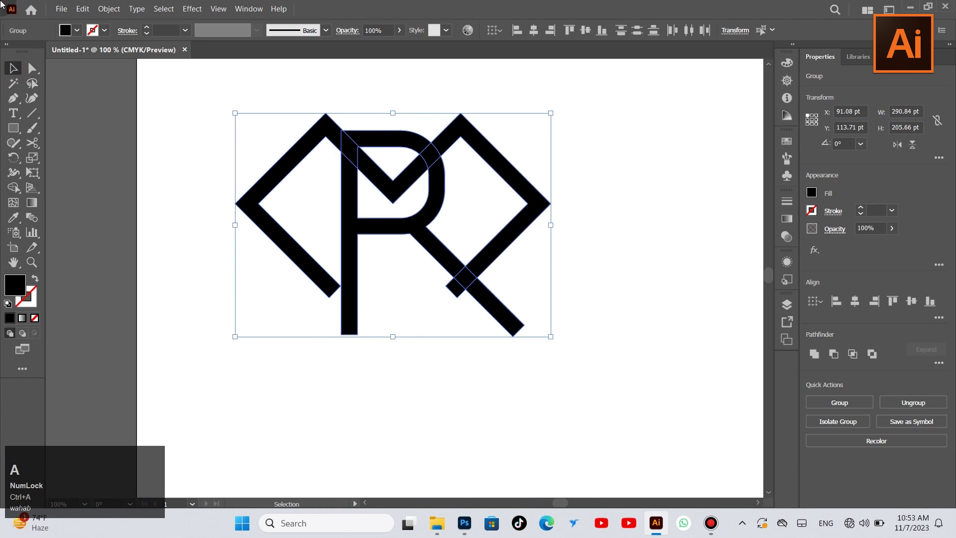
Step: Round the M's two outer corners into smooth curved side loops
{"action": "left_click", "coordinate": [362, 214]}
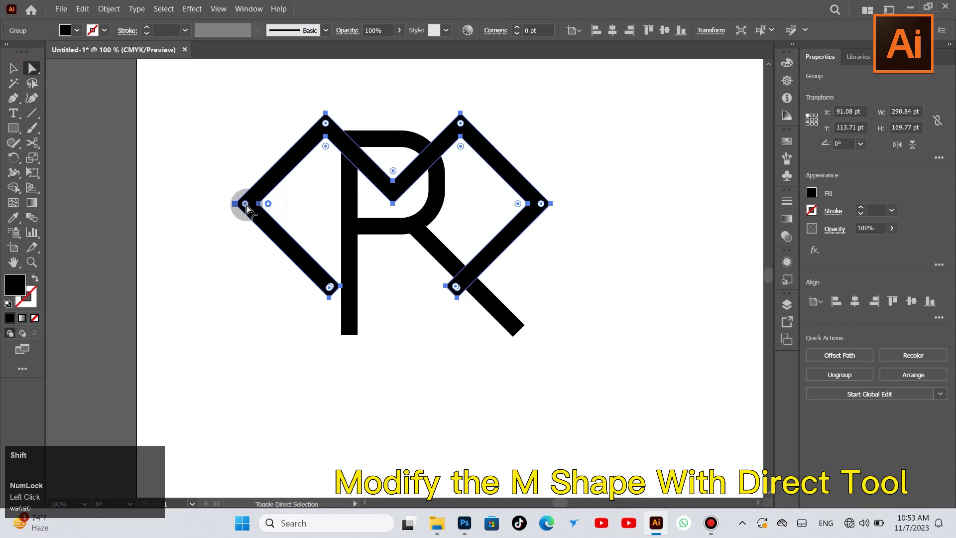
{"action": "left_click_drag", "start_coordinate": [248, 208], "coordinate": [427, 482]}
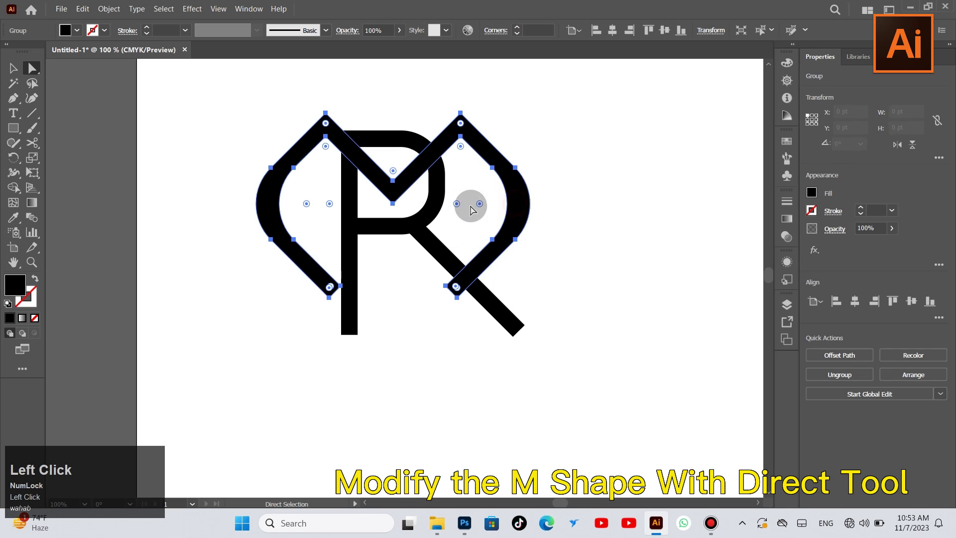
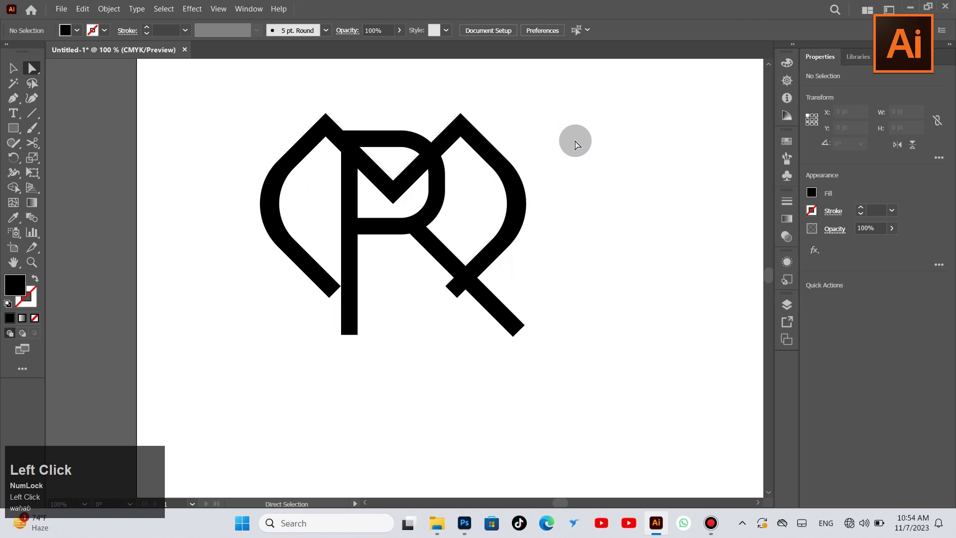
Step: Apply a 3 pt Offset Path outline around both letters and zoom in on them
{"action": "key", "text": "ctrl+a"}
{"action": "left_click", "coordinate": [128, 58]}
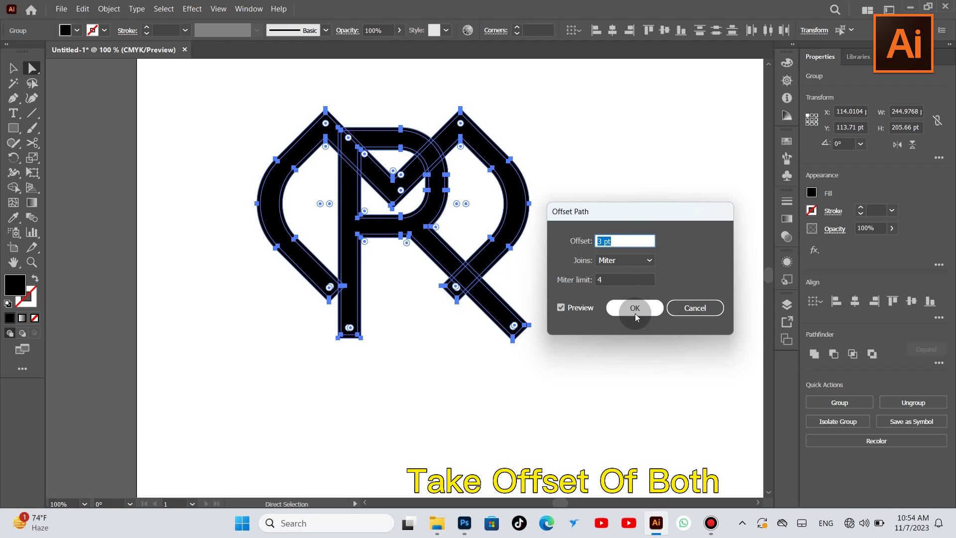
{"action": "key", "text": "ctrl+Num_Lock"}
{"action": "left_click", "coordinate": [521, 211]}
{"action": "key", "text": "ctrl+a"}
{"action": "left_click", "coordinate": [36, 265]}
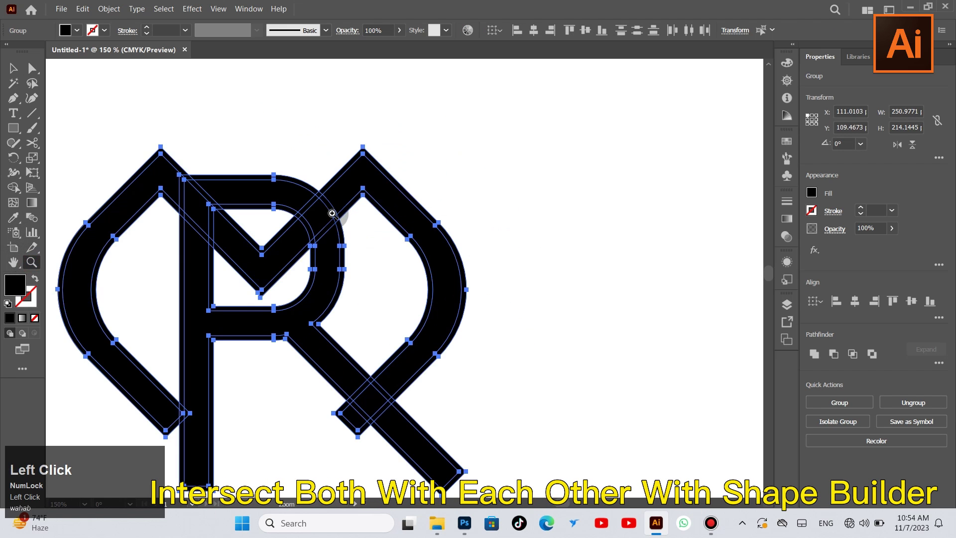
Step: Merge the overlapping regions of the M and the R with the Shape Builder tool
{"action": "key", "text": "space"}
{"action": "left_click_drag", "start_coordinate": [18, 188], "coordinate": [454, 329]}
{"action": "scroll", "scroll_direction": "down", "scroll_amount": 3}
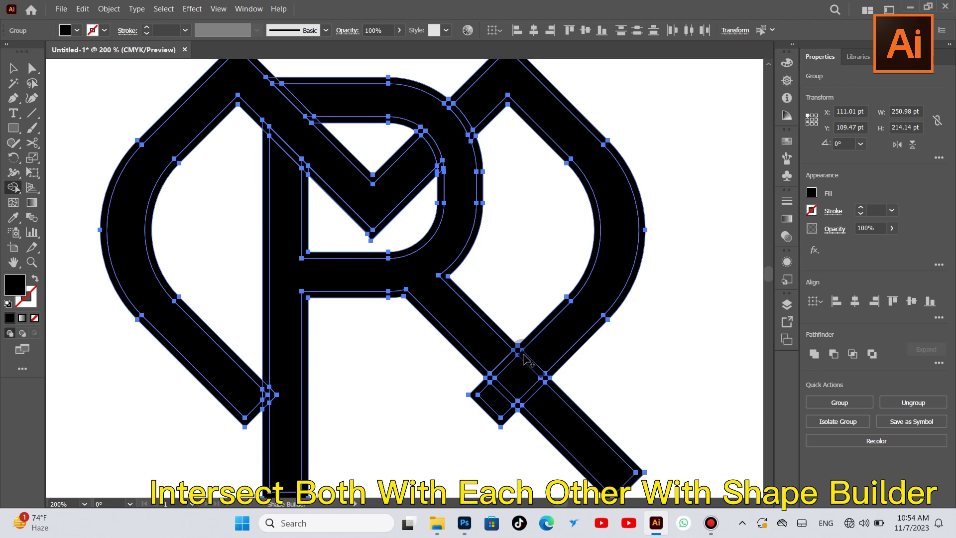
{"action": "left_click_drag", "start_coordinate": [505, 360], "coordinate": [490, 358]}
{"action": "left_click_drag", "start_coordinate": [494, 361], "coordinate": [16, 69]}
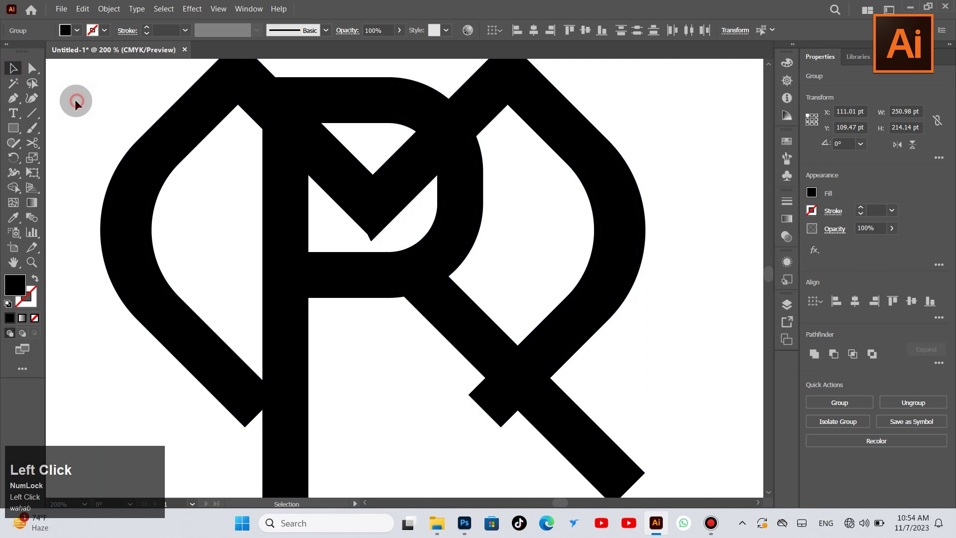
{"action": "key", "text": "ctrl+a"}
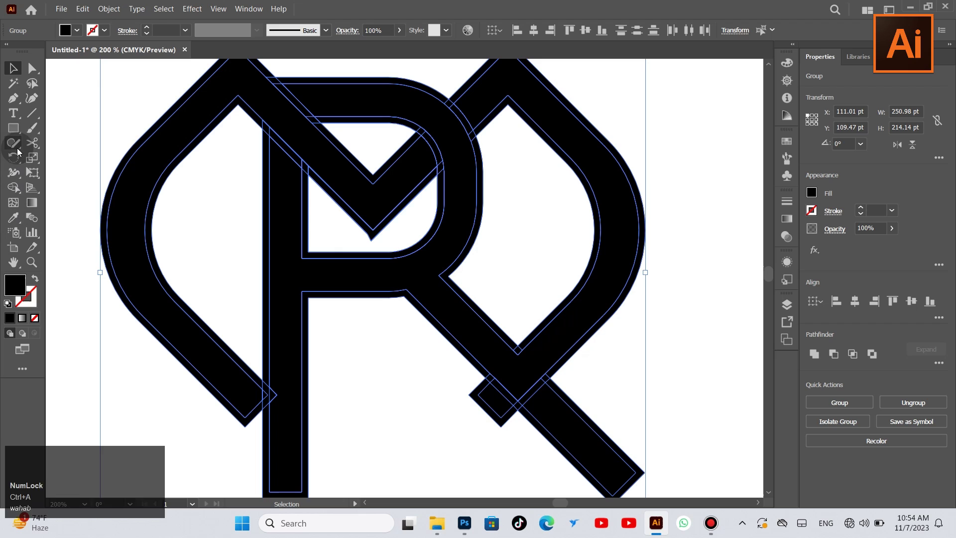
Step: Switch to the Knife tool for cutting through the crossing letters
{"action": "right_click", "coordinate": [40, 142]}
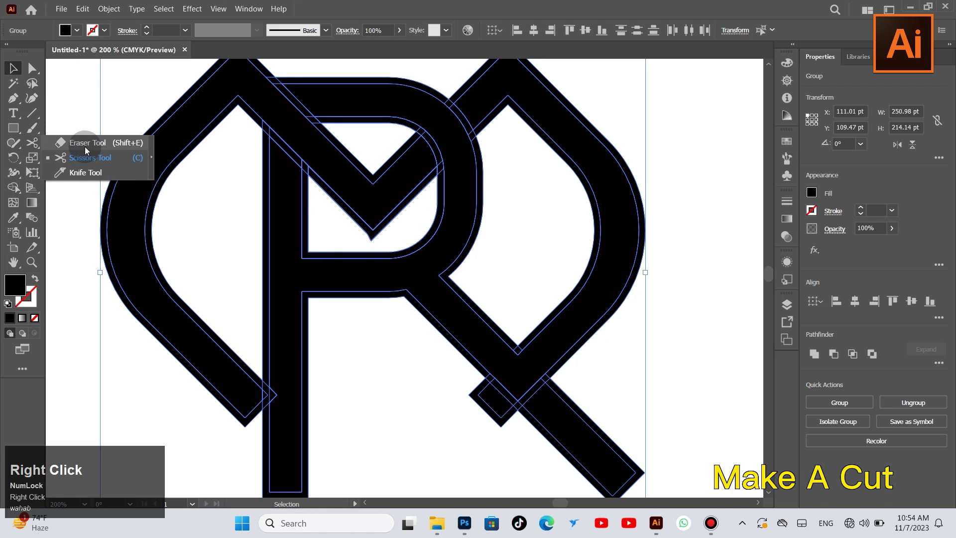
{"action": "left_click", "coordinate": [76, 179]}
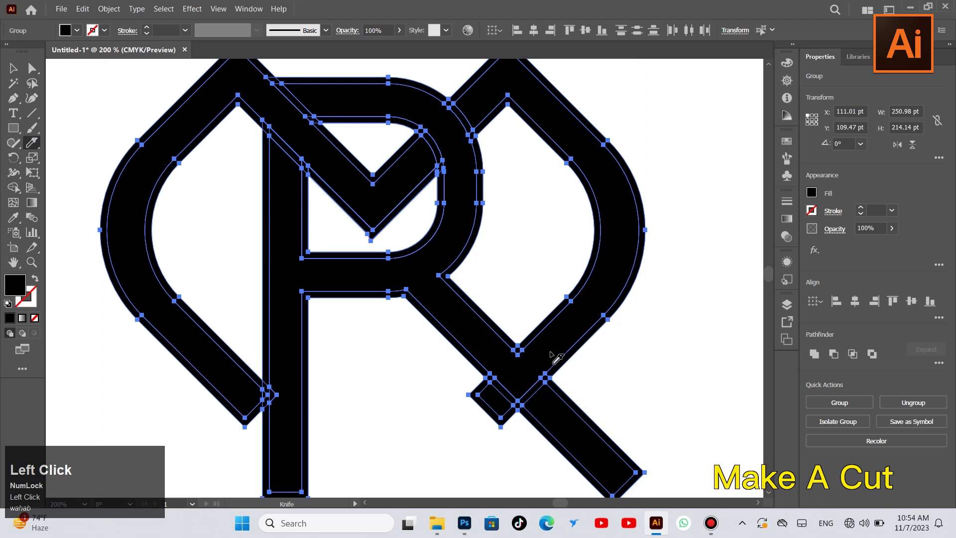
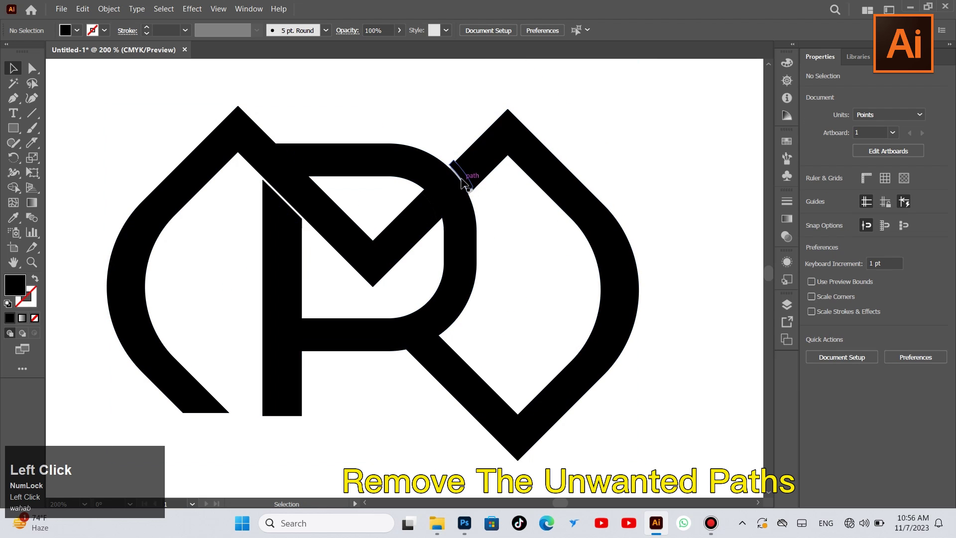
Step: Delete the leftover slivers at the R's top, the stem crossing and the M's bottom, leaving clean gaps
{"action": "key", "text": "Delete"}
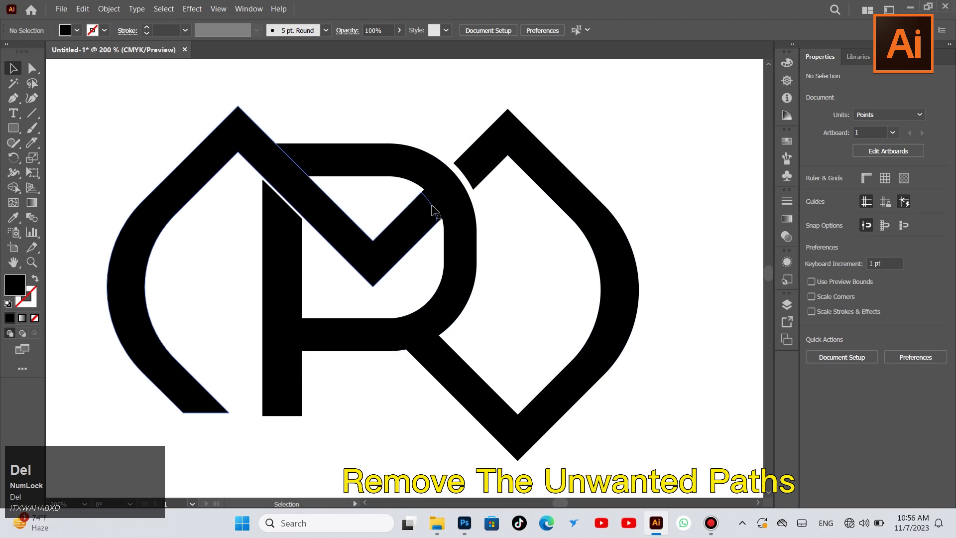
{"action": "left_click", "coordinate": [432, 206]}
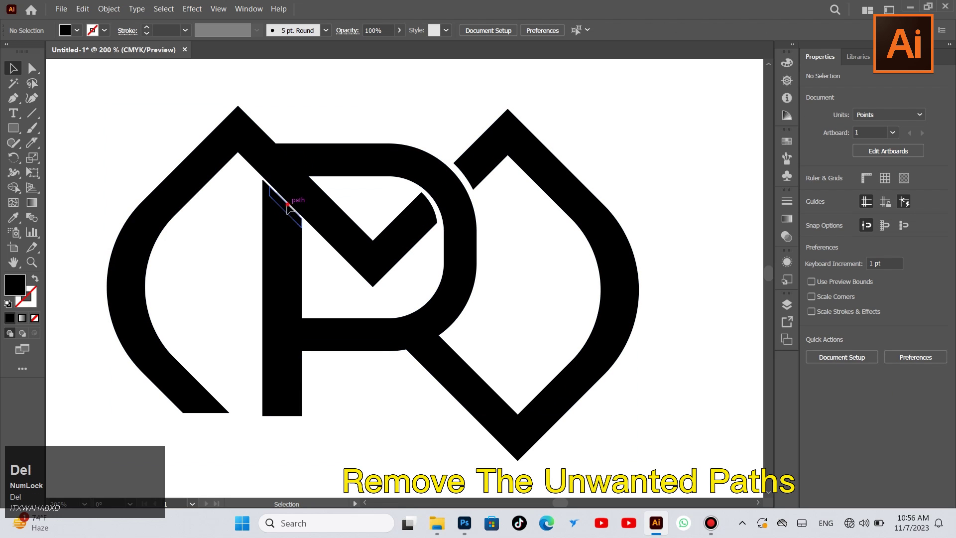
{"action": "key", "text": "Delete"}
{"action": "left_click", "coordinate": [262, 194]}
{"action": "key", "text": "Delete"}
{"action": "left_click", "coordinate": [295, 163]}
{"action": "key", "text": "Delete"}
{"action": "left_click", "coordinate": [283, 247]}
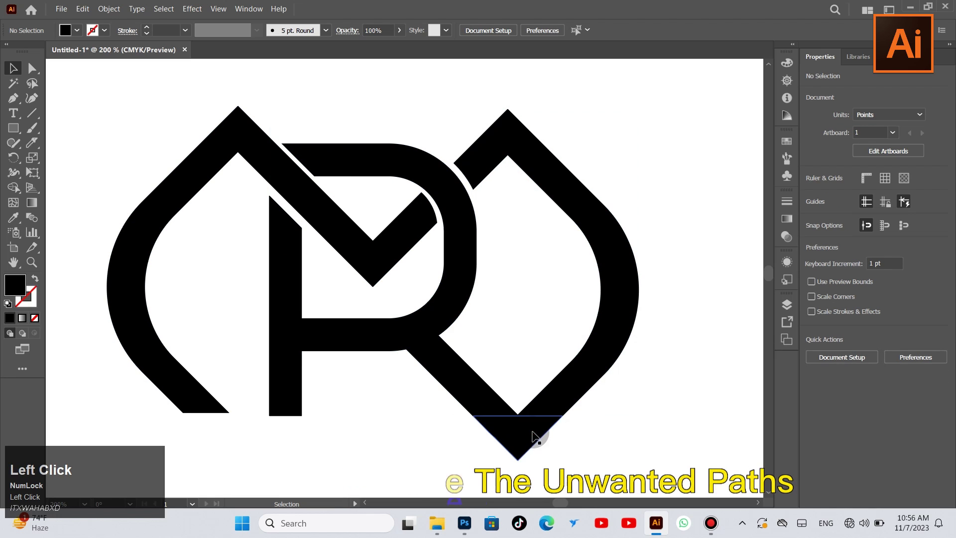